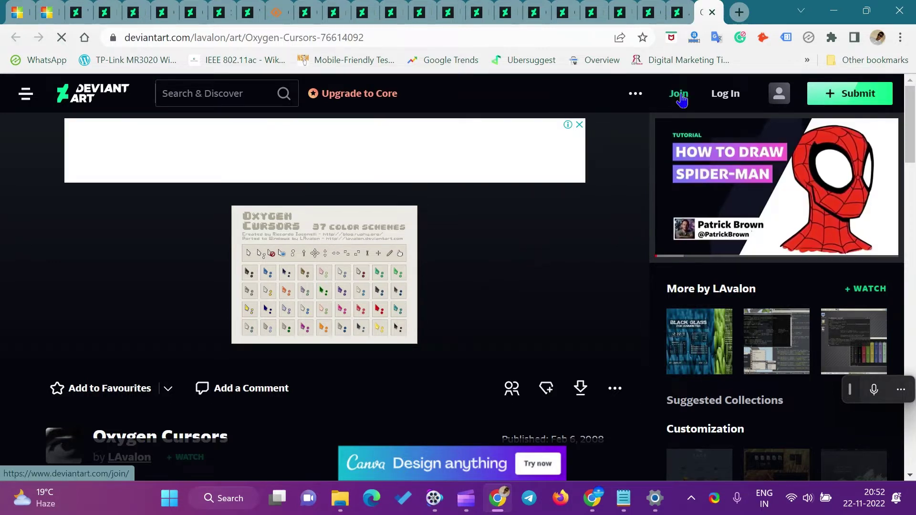
Close the Oxygen Cursors and Android Material Cursors deviation tabs
click(718, 14)
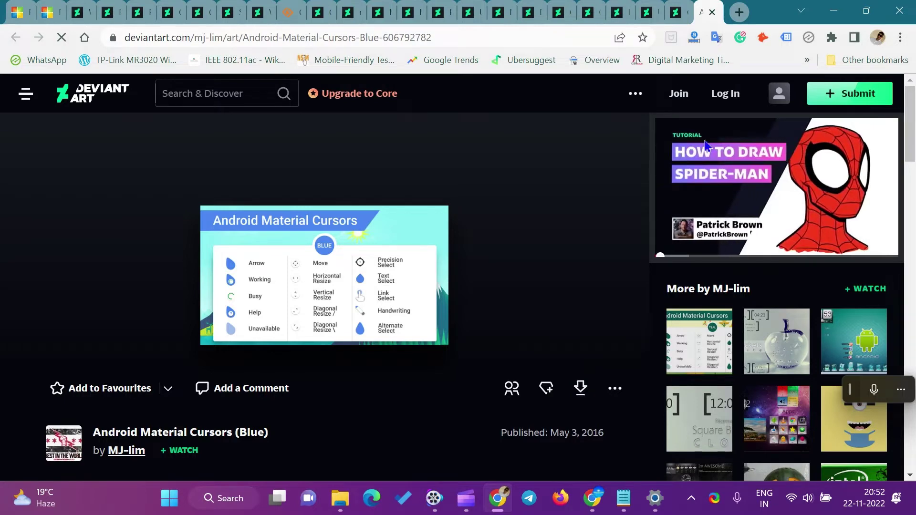
click(715, 14)
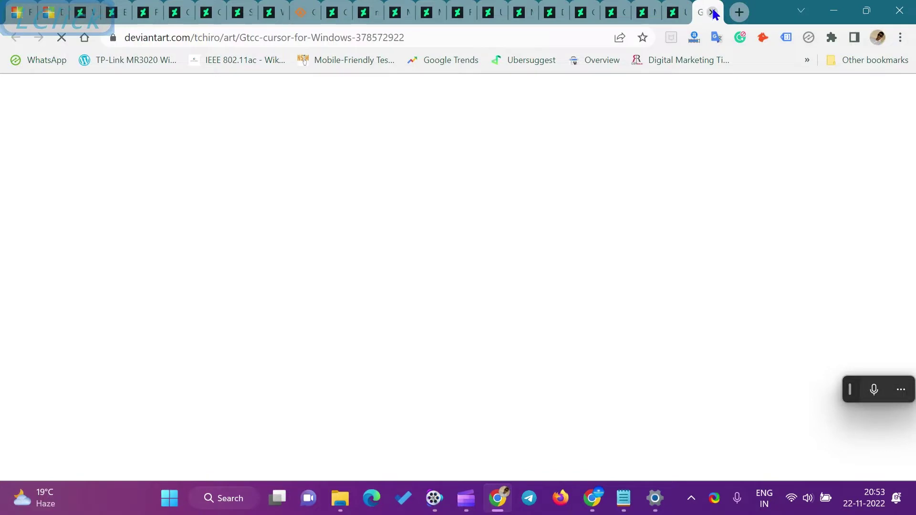
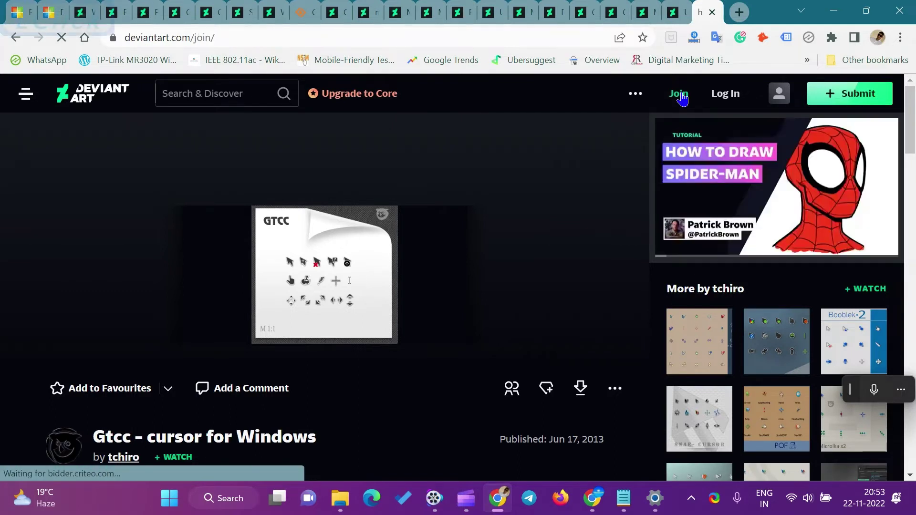
Continue sign-up with the Google account offered on the form
scroll(up, 3)
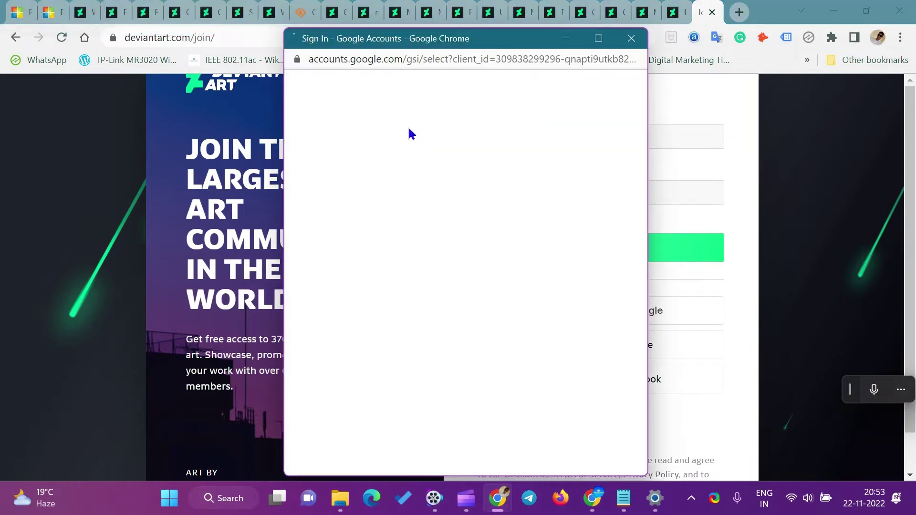
click(498, 385)
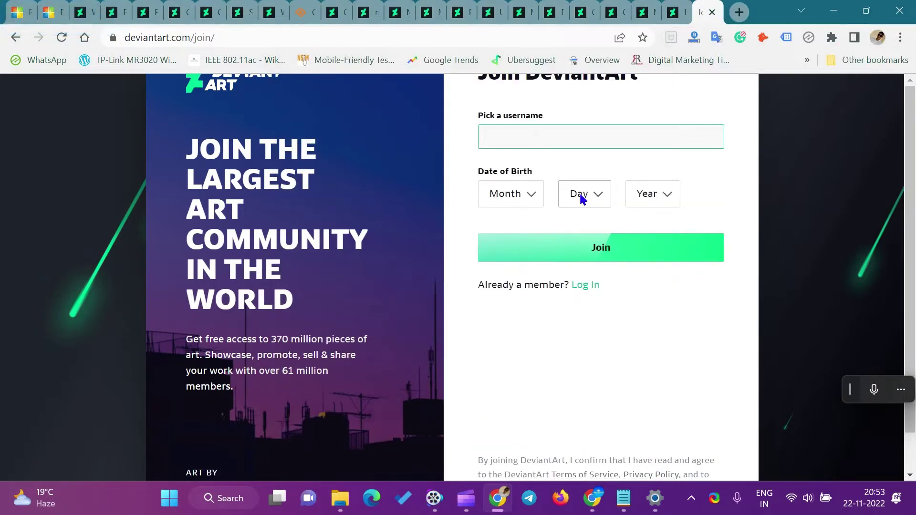
scroll(up, 3)
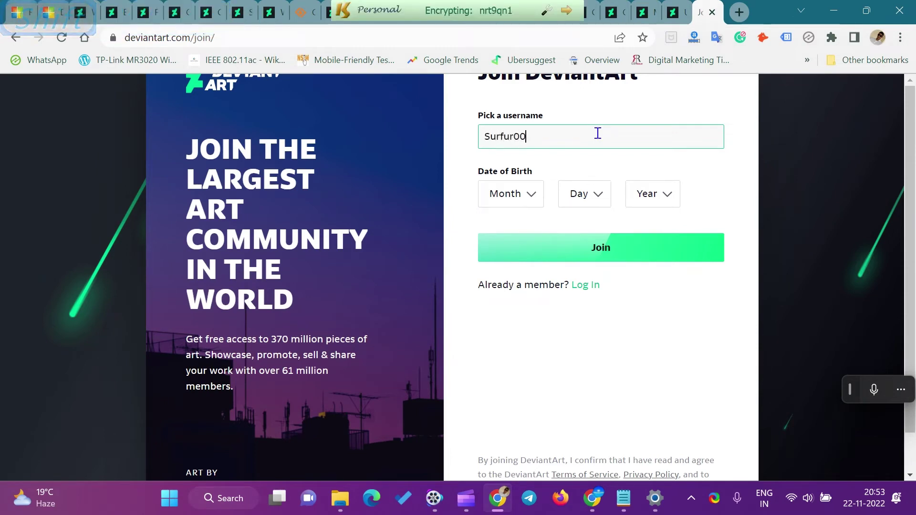
Set the birth month to December and browse the year list for the birth year
click(630, 256)
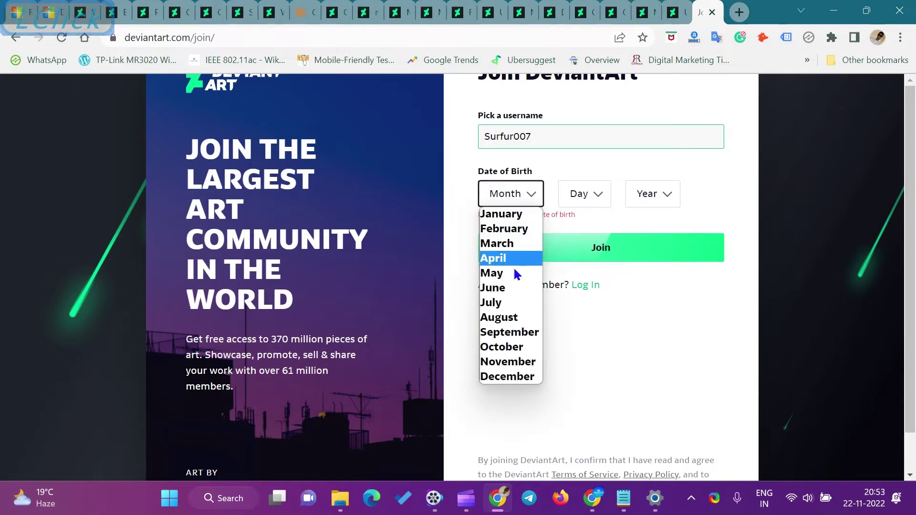
scroll(down, 3)
click(512, 377)
scroll(down, 3)
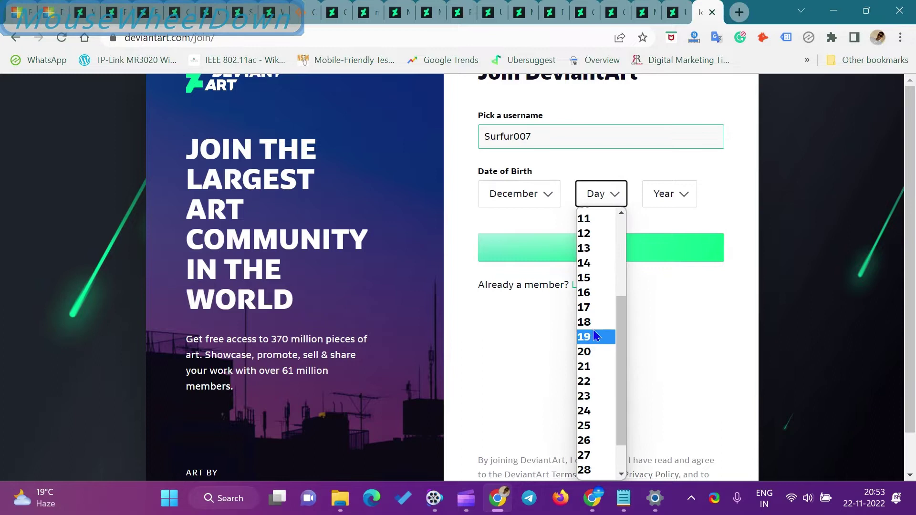
click(598, 279)
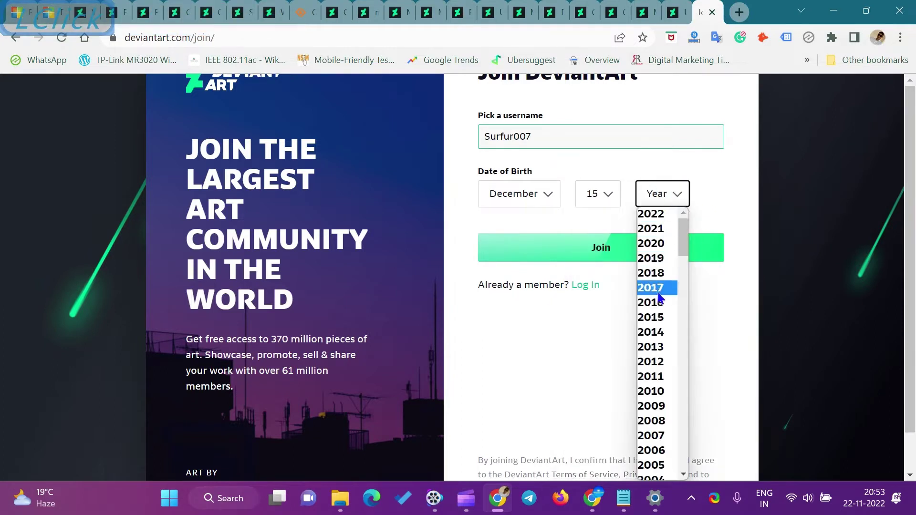
scroll(down, 3)
scroll(up, 3)
scroll(down, 3)
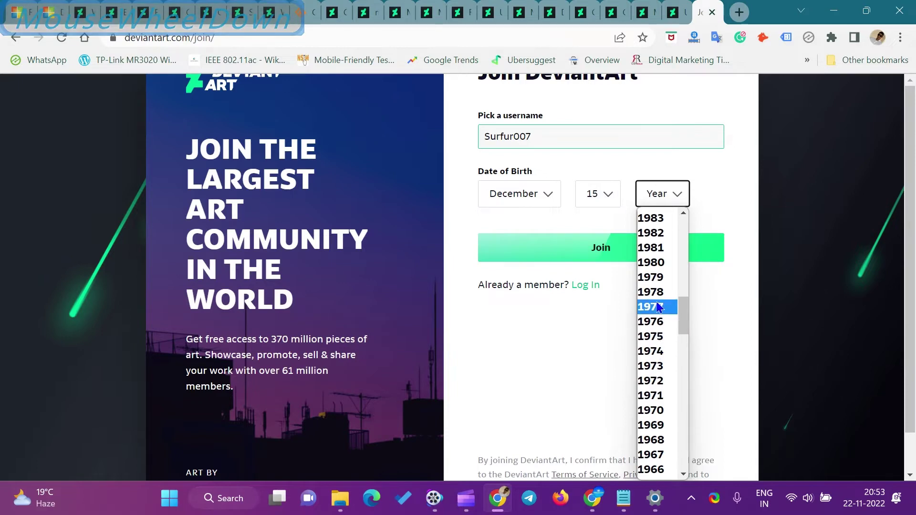
scroll(up, 3)
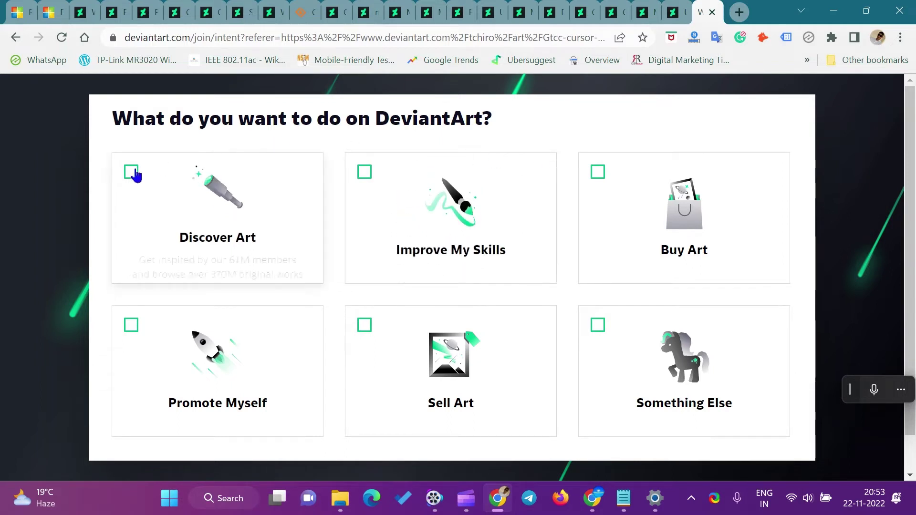
Mark Discover Art as what you want to do on DeviantArt
click(130, 174)
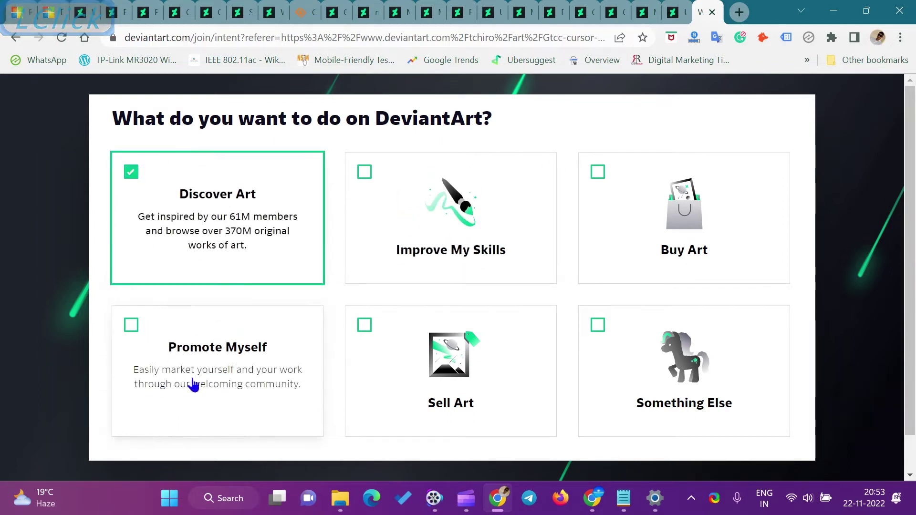
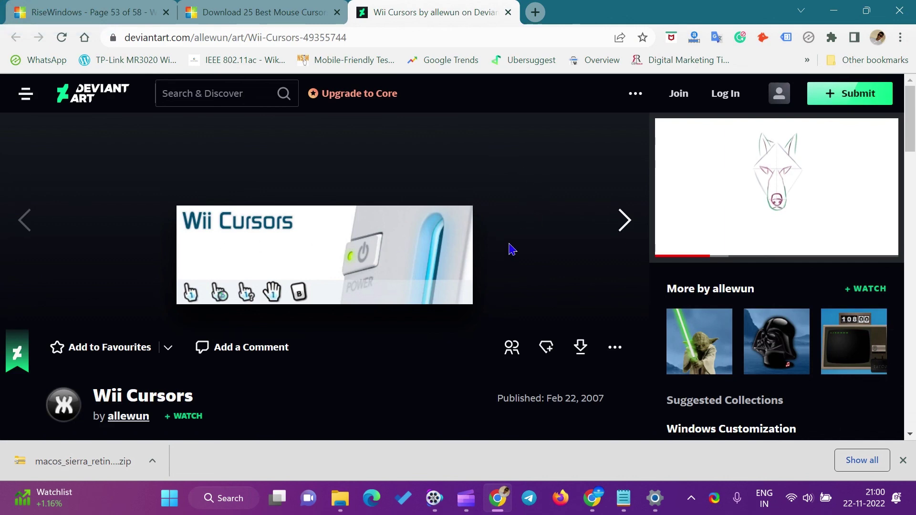
Advance through the Complete Windows XP icons and Windows 7 Default Login 5 deviations
scroll(down, 3)
scroll(up, 3)
click(624, 224)
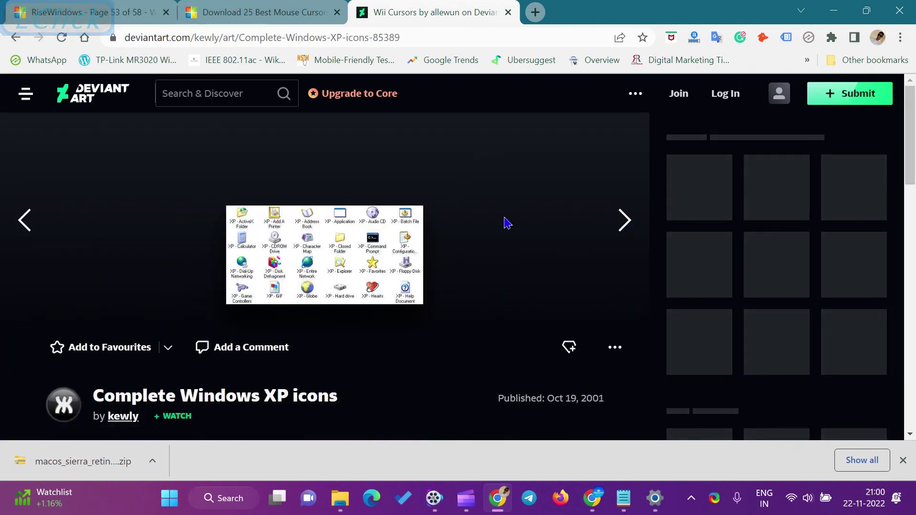
click(627, 221)
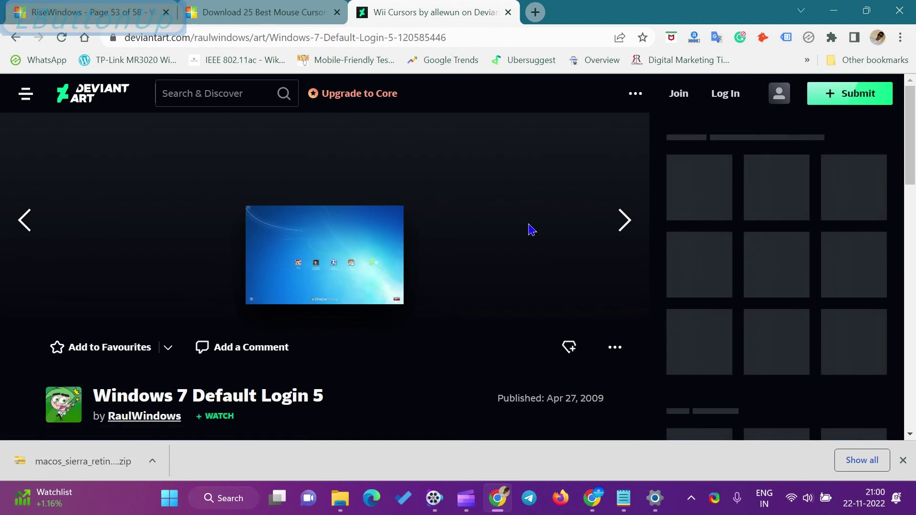
Return to the article listing cursor themes for Windows
scroll(up, 3)
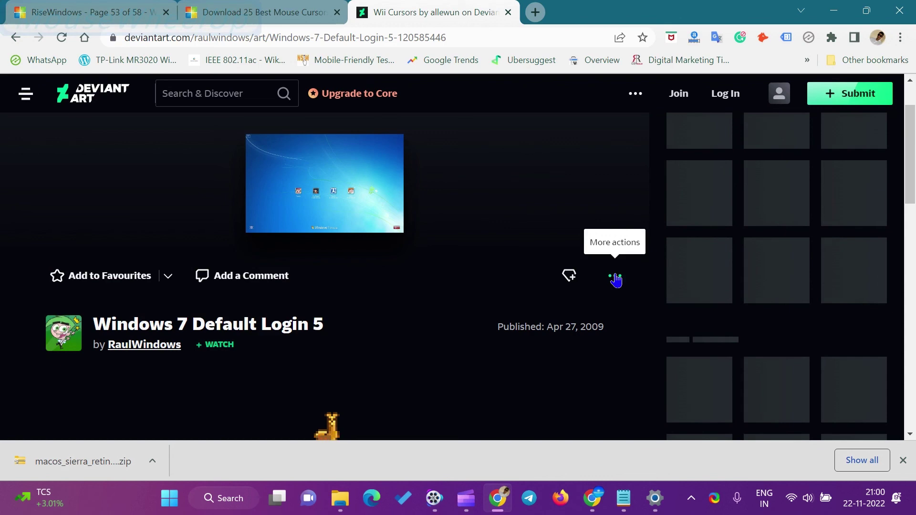
click(510, 13)
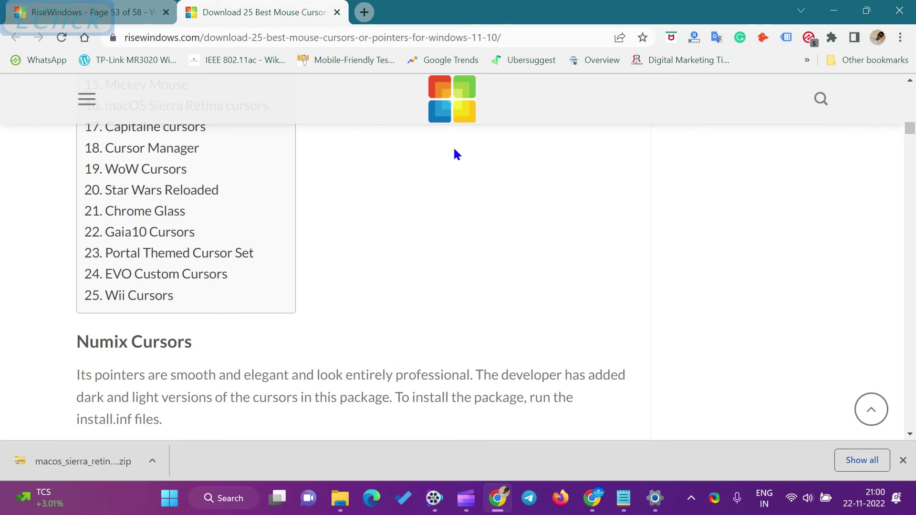